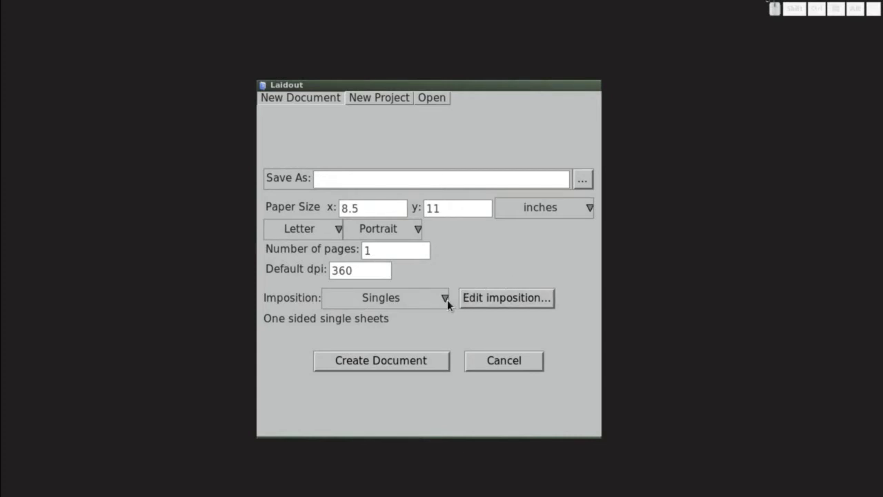
# - Choose Booklet as the new document's imposition type
pyautogui.click(448, 298)
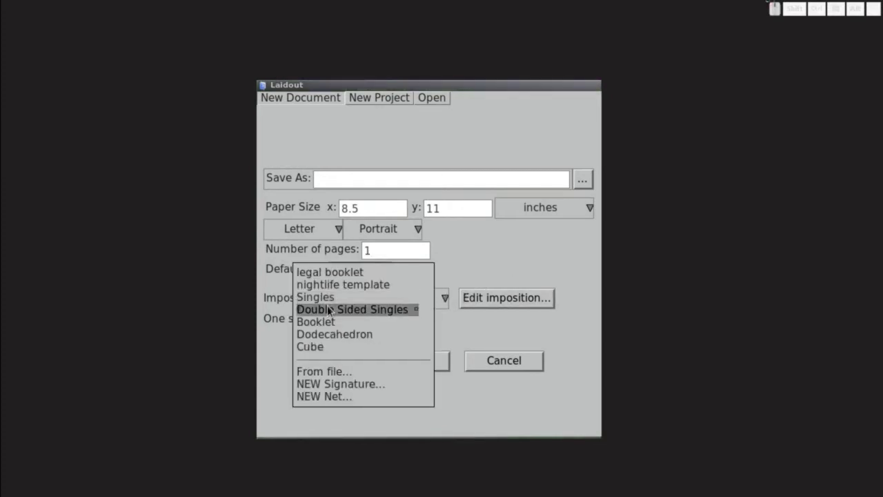
pyautogui.click(330, 325)
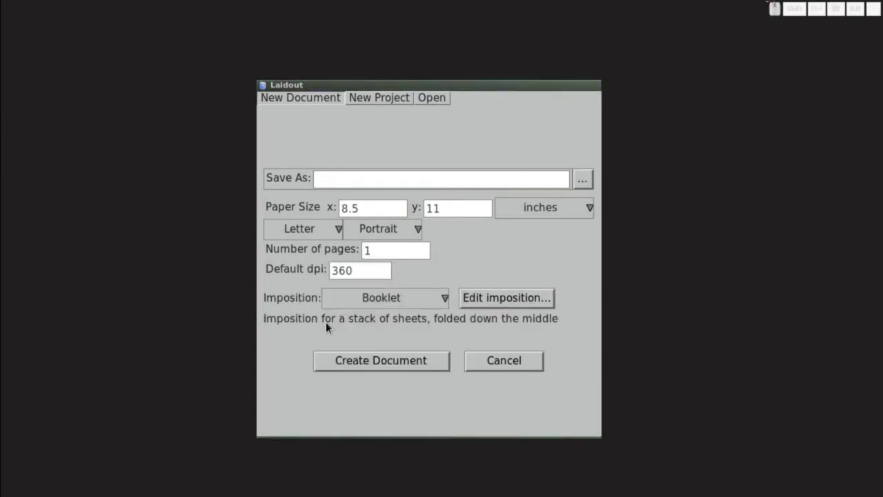
# - Edit the booklet imposition, tiling the signature 1x3 and opening the page for margin editing
pyautogui.moveTo(487, 298); pyautogui.dragTo(485, 297)
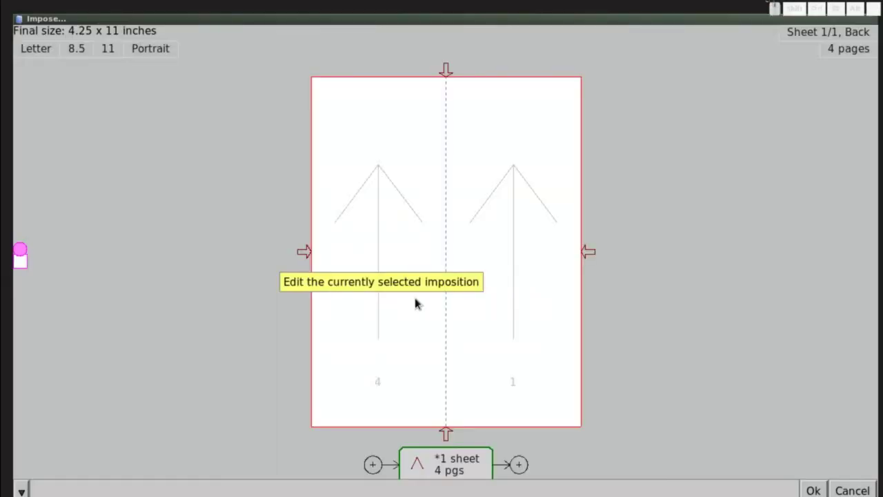
pyautogui.moveTo(205, 186); pyautogui.dragTo(55, 102)
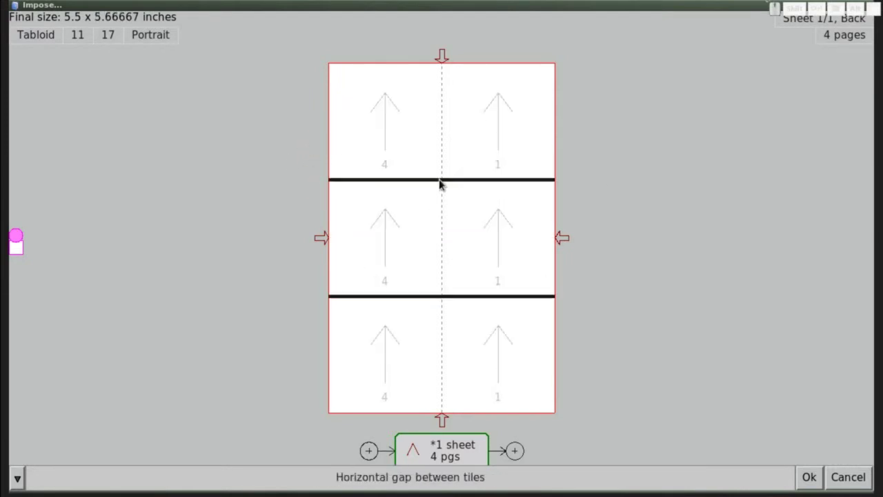
pyautogui.click(388, 245)
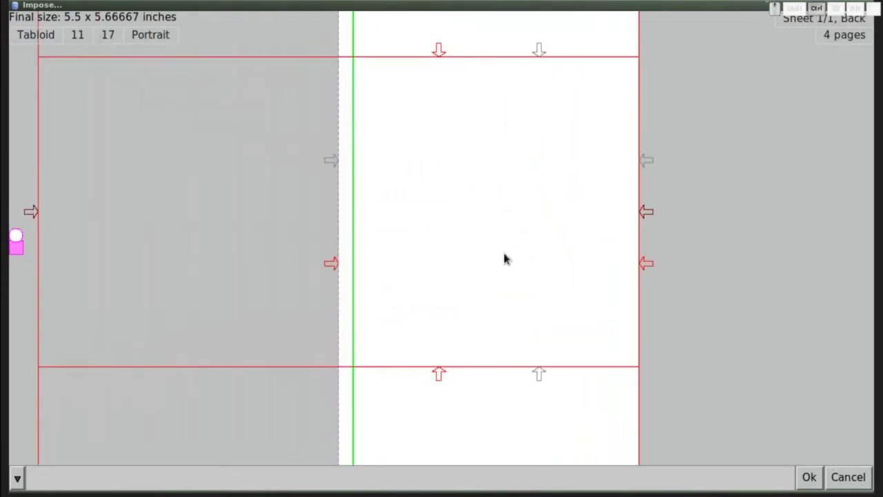
# - Adjust the page's top, bottom, right and left margins by dragging the margin arrows
pyautogui.moveTo(543, 52); pyautogui.dragTo(592, 126)
pyautogui.moveTo(648, 162); pyautogui.dragTo(592, 274)
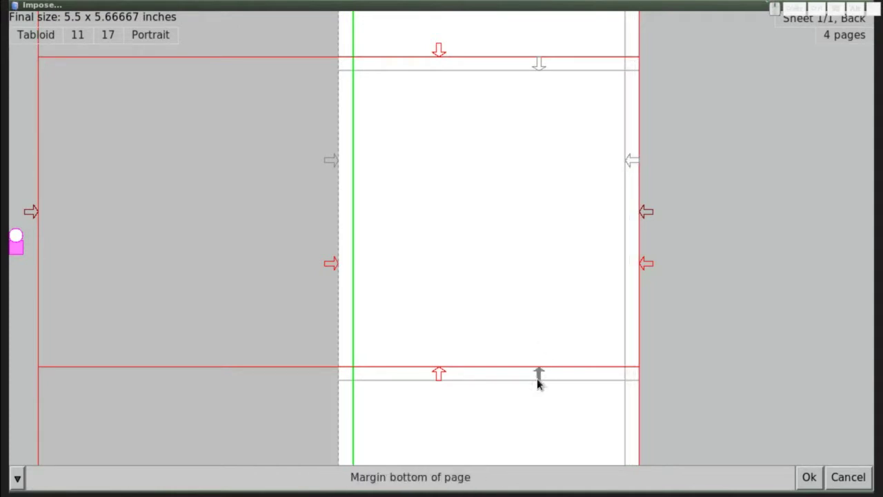
pyautogui.moveTo(544, 376); pyautogui.dragTo(398, 211)
pyautogui.moveTo(337, 164); pyautogui.dragTo(360, 163)
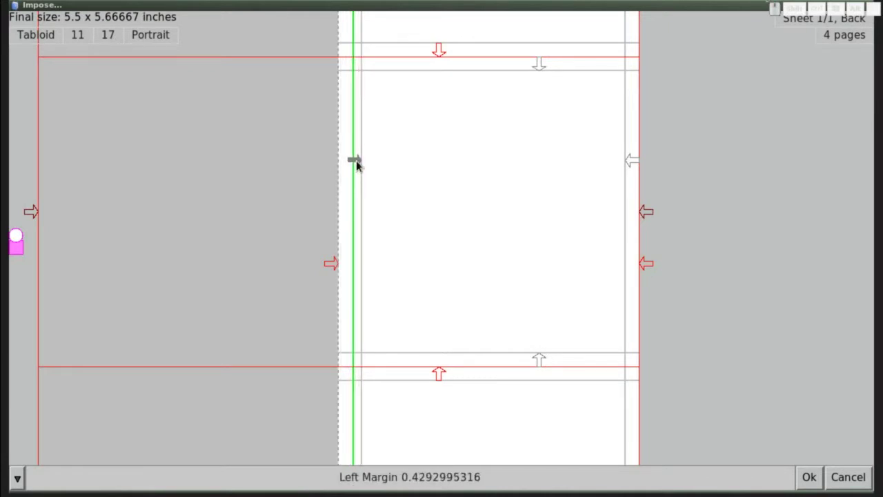
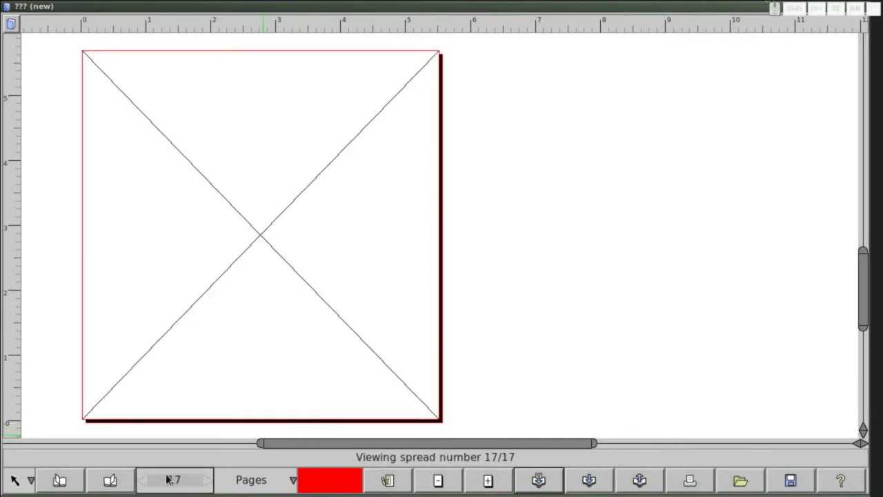
# - Step through the spreads from the cover to spread 15 with pages 27 and 28
pyautogui.click(234, 241)
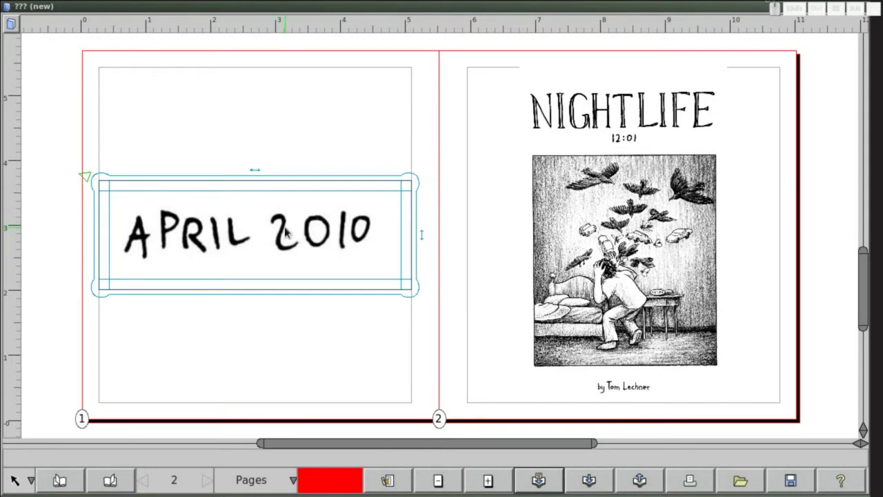
pyautogui.press('Delete')
pyautogui.click(611, 258)
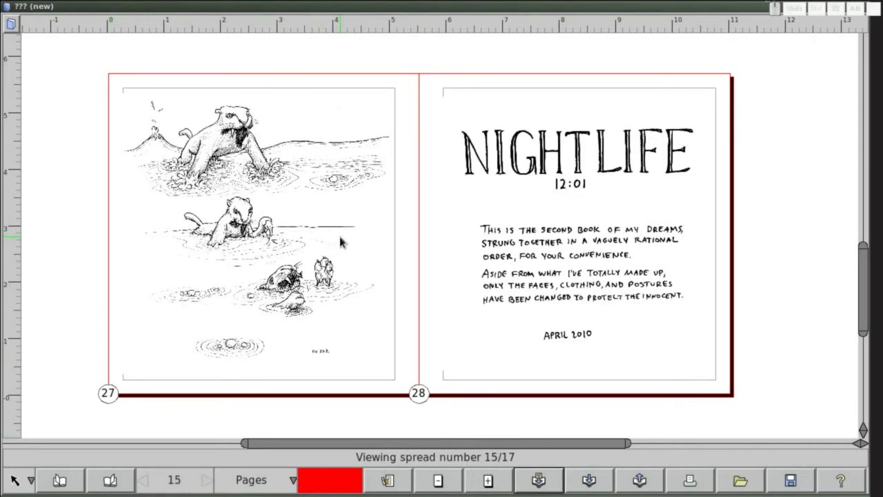
# - Switch to the Spread Tool to arrange pages across spreads
pyautogui.press('F3')
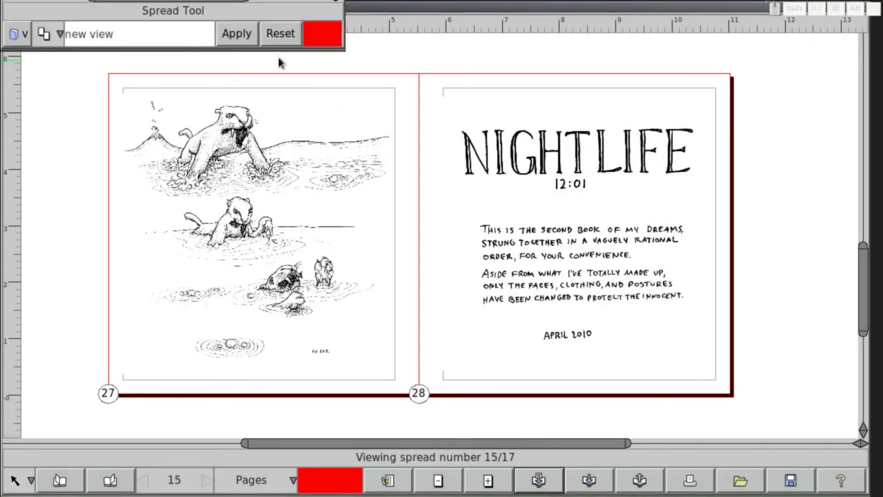
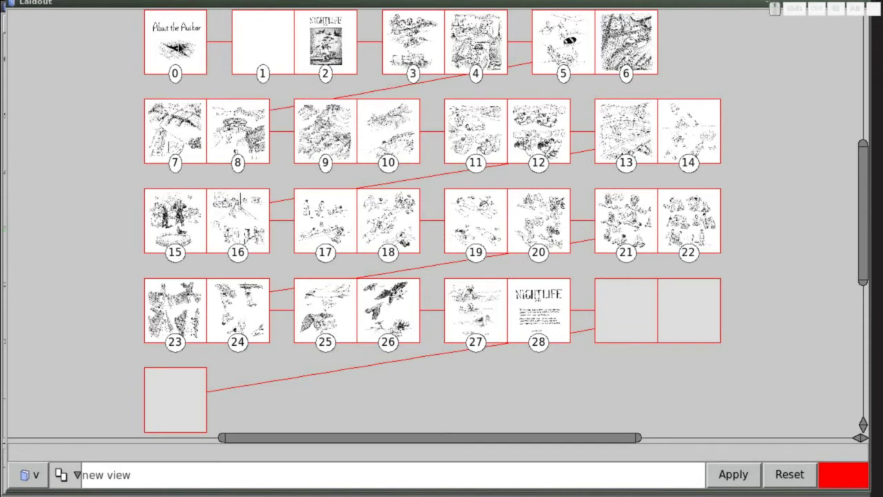
# - Move About the Author after page 28 and the cover into the first page slot
pyautogui.moveTo(179, 38); pyautogui.dragTo(536, 300)
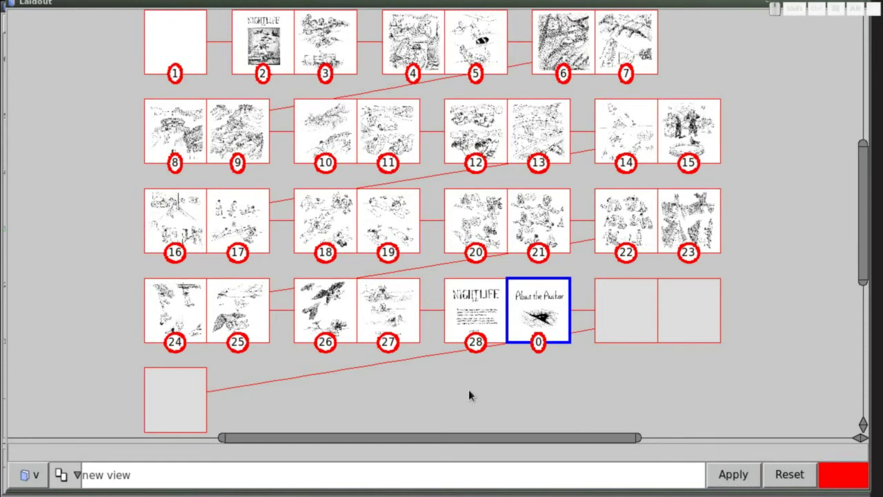
pyautogui.press('alt+Tab')
pyautogui.press('alt+Tab')
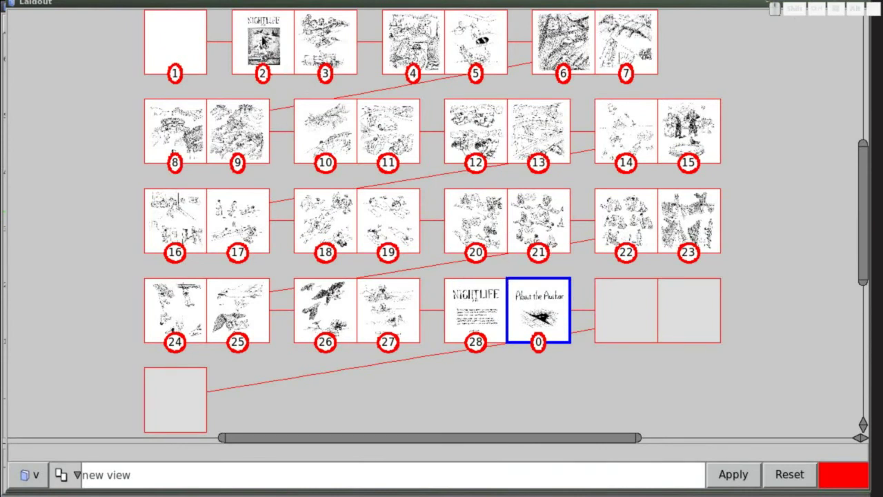
pyautogui.moveTo(258, 42); pyautogui.dragTo(189, 45)
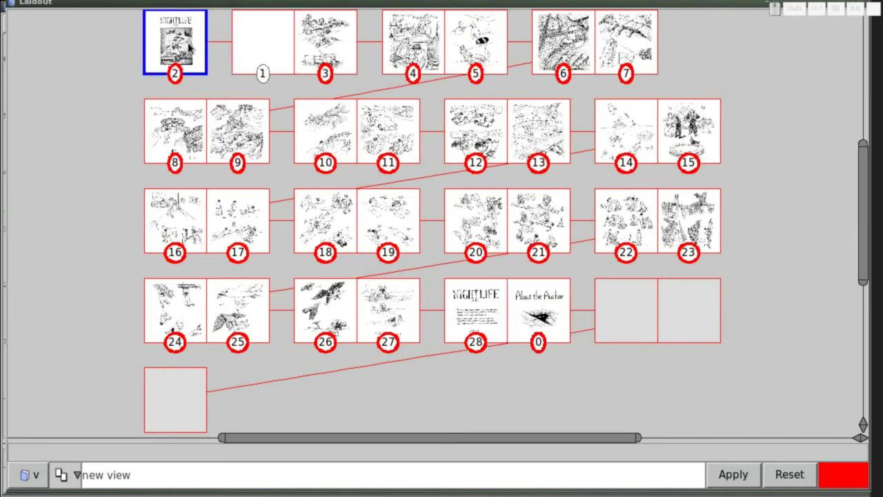
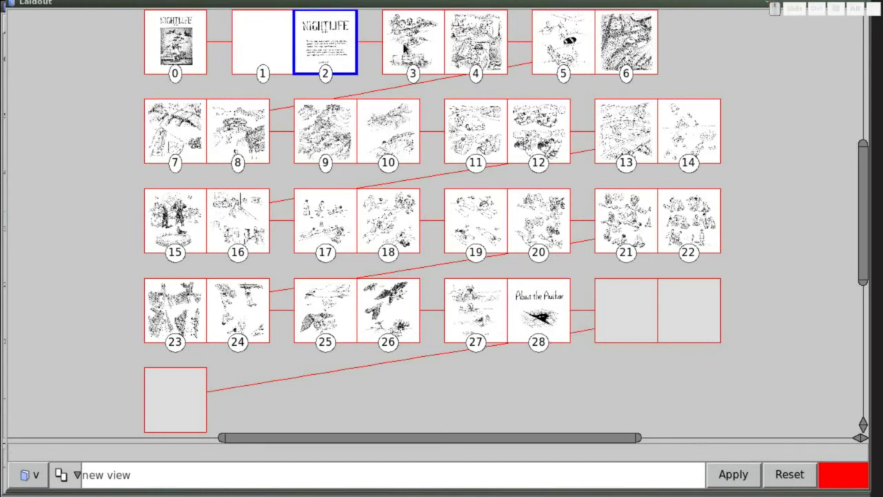
# - Insert a blank page before the first comic page via the spread context menu
pyautogui.click(421, 43)
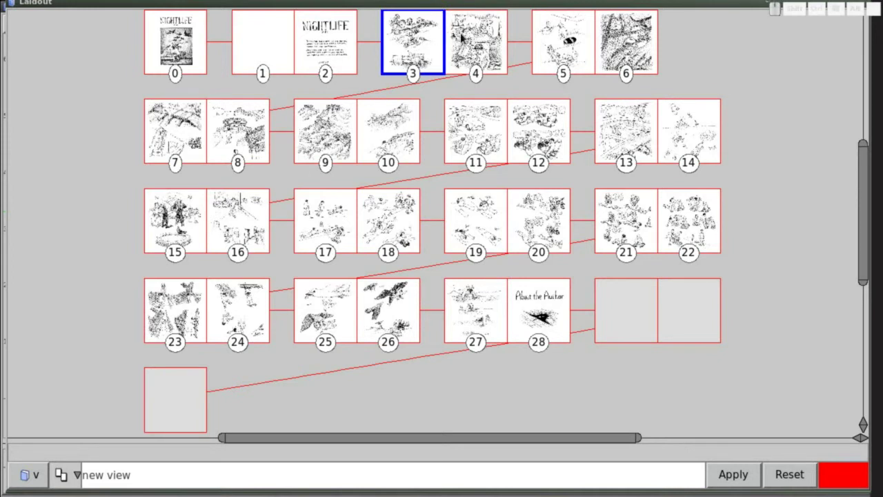
pyautogui.click(406, 38)
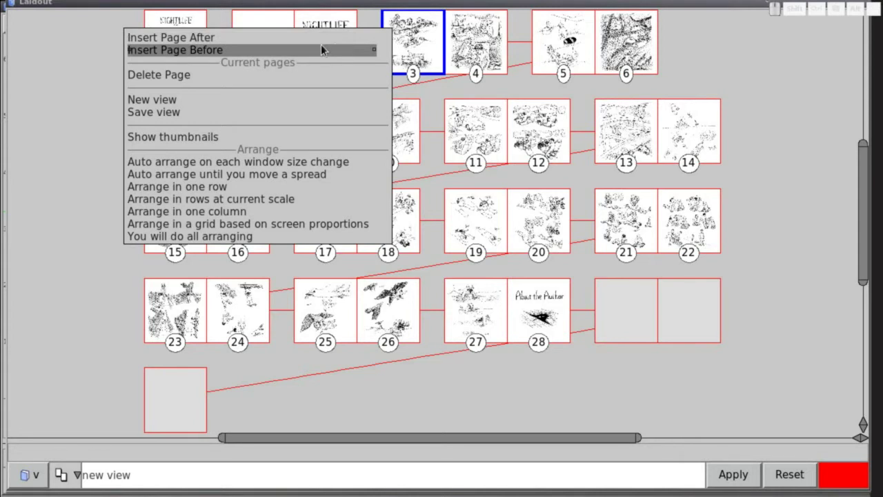
pyautogui.click(291, 50)
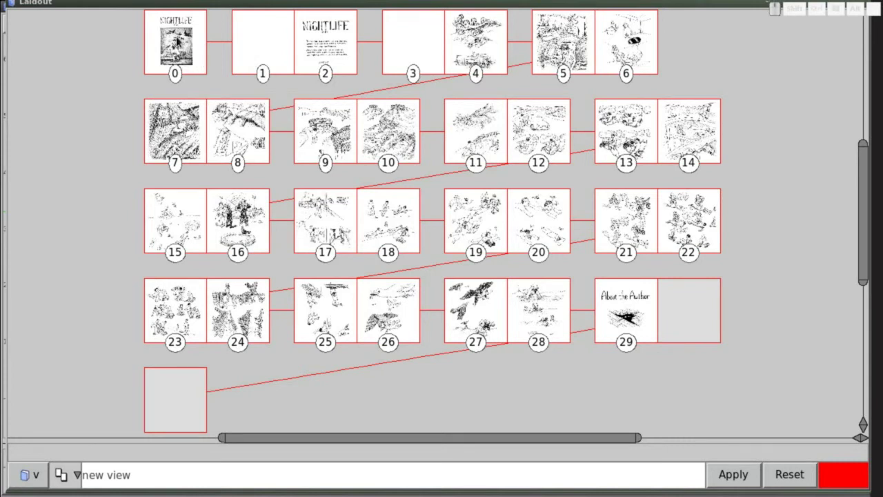
# - Add two blank pages after About the Author, bringing the booklet to 32 pages
pyautogui.click(180, 39)
pyautogui.click(679, 311)
pyautogui.click(646, 312)
pyautogui.click(644, 311)
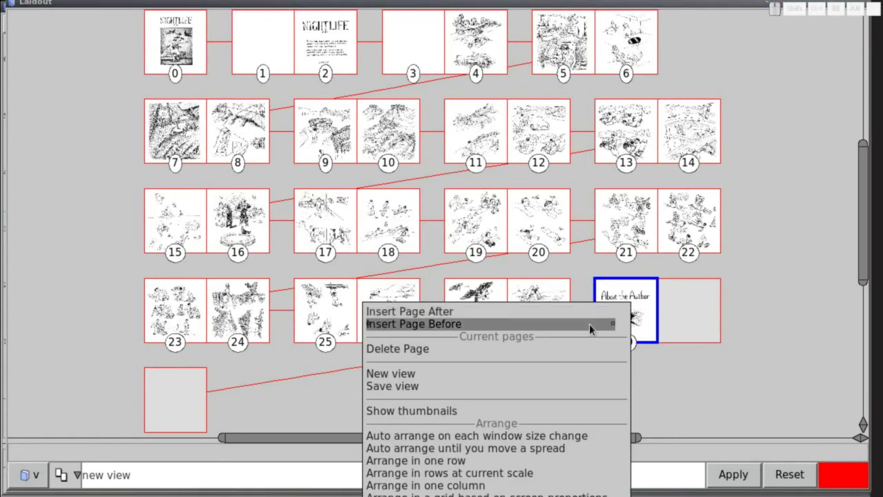
pyautogui.click(587, 315)
pyautogui.click(622, 312)
pyautogui.click(561, 312)
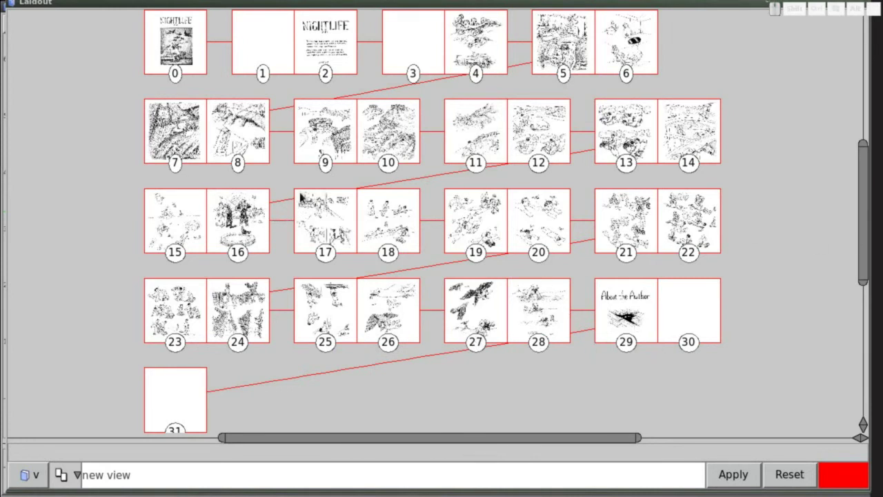
# - Select the spreads holding pages 7 to 18
pyautogui.moveTo(106, 86); pyautogui.dragTo(114, 190)
# - Give every page a yellow status marker, then deselect all spreads
pyautogui.press('a')
pyautogui.press('a')
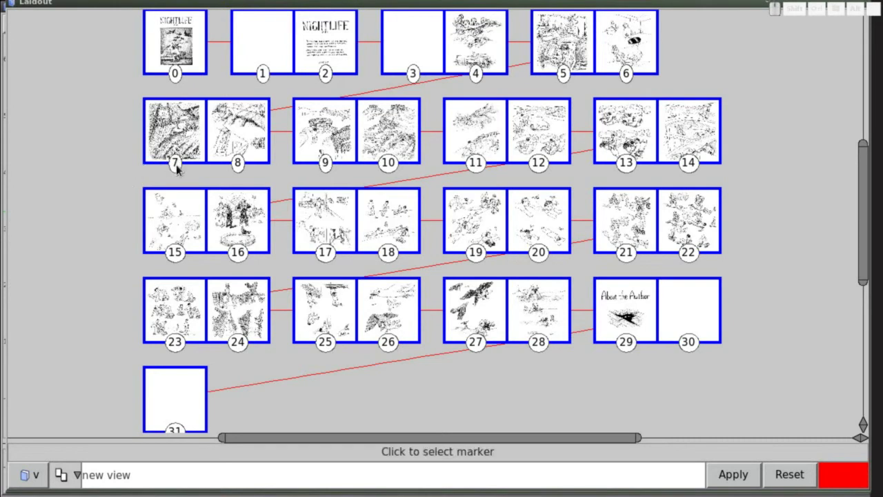
pyautogui.moveTo(180, 168); pyautogui.dragTo(181, 156)
pyautogui.moveTo(179, 167); pyautogui.dragTo(179, 219)
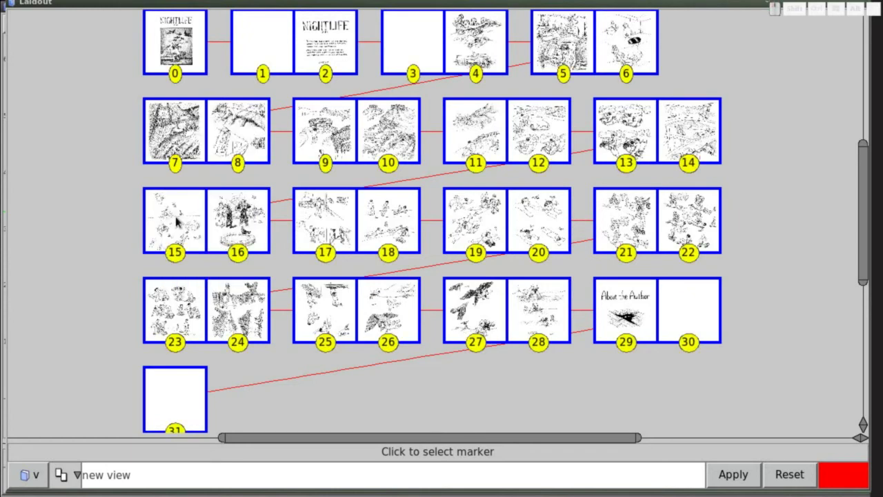
pyautogui.click(58, 134)
# - Select spreads for pages 7–10 and 15–18, then reset every page marker to white
pyautogui.moveTo(92, 92); pyautogui.dragTo(409, 271)
pyautogui.moveTo(392, 254); pyautogui.dragTo(395, 221)
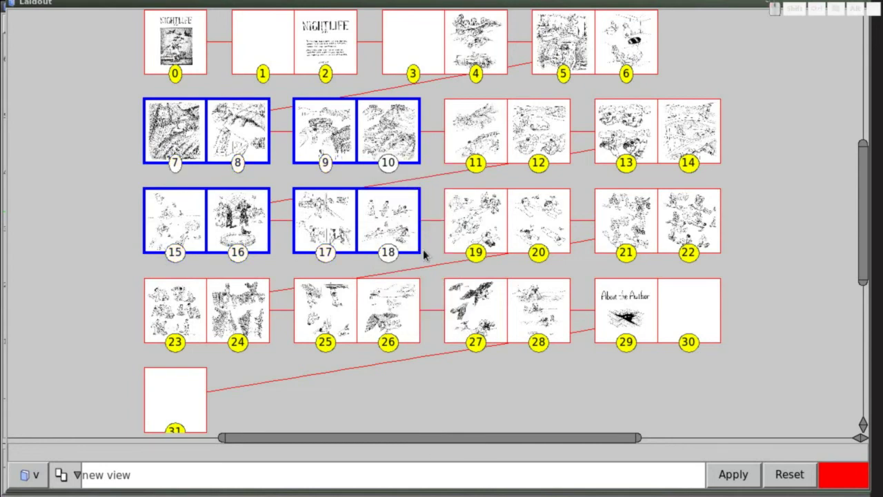
pyautogui.press('alt+Tab')
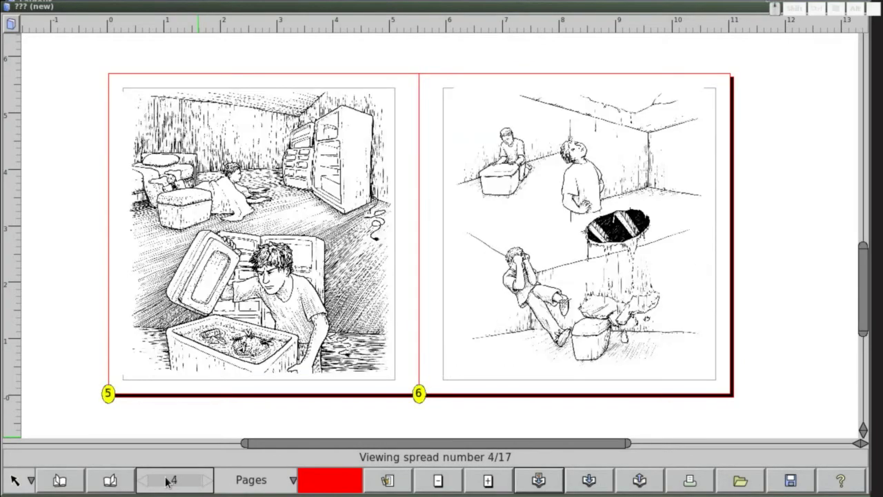
pyautogui.press('alt+Tab')
pyautogui.press('a')
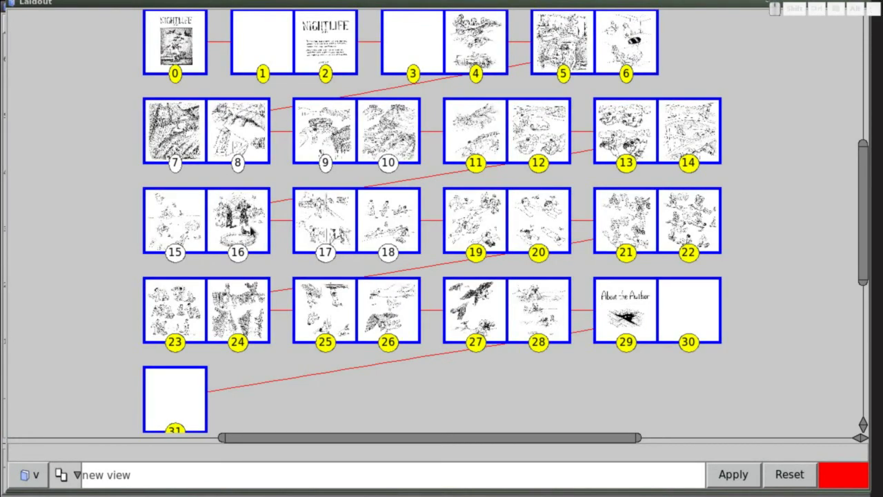
pyautogui.moveTo(394, 256); pyautogui.dragTo(395, 258)
pyautogui.click(512, 381)
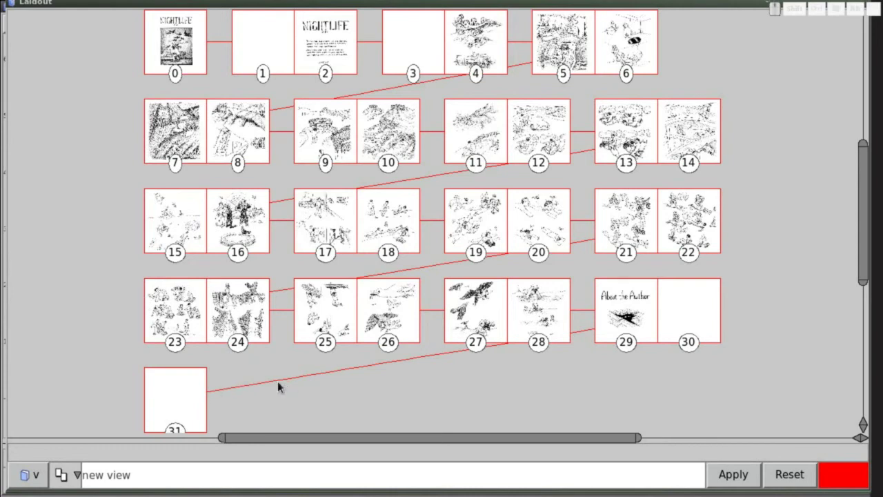
# - Go to spread 17 and import backcover-sample.png from the nightlife folder onto page 31
pyautogui.press('alt+Tab')
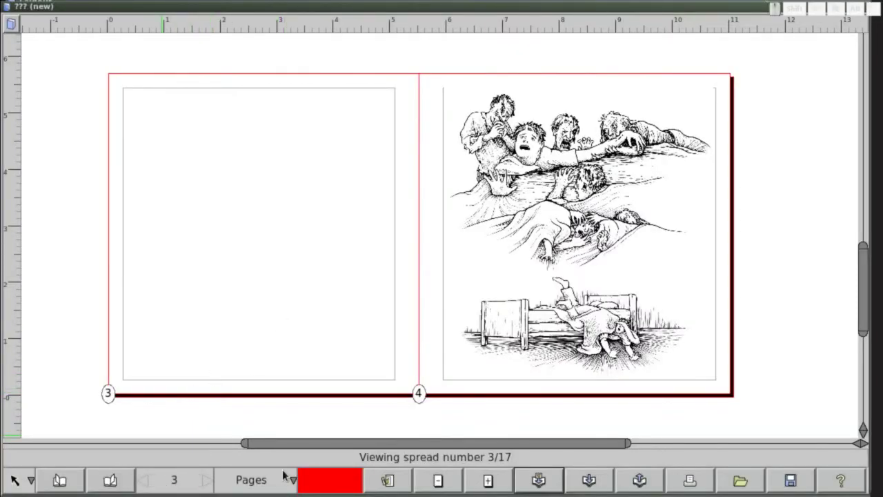
pyautogui.click(177, 481)
pyautogui.press('1')
pyautogui.press('7')
pyautogui.press('Return')
pyautogui.click(272, 180)
pyautogui.click(543, 487)
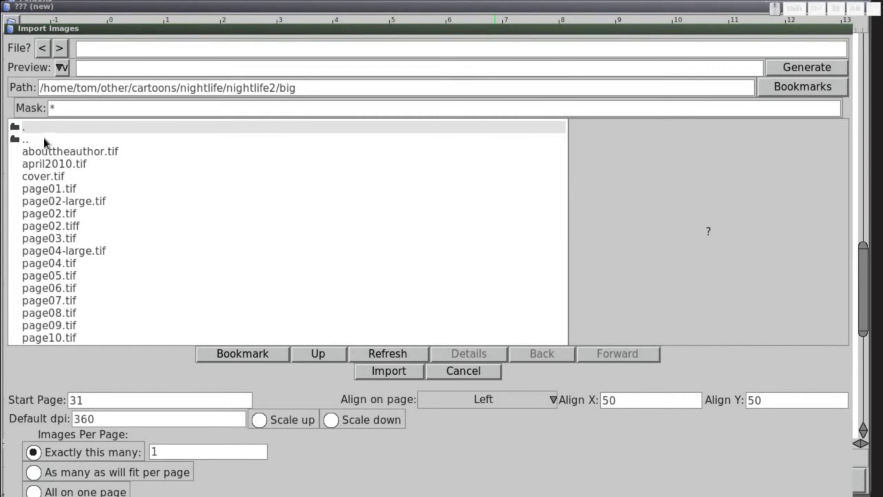
pyautogui.click(42, 143)
pyautogui.moveTo(40, 144); pyautogui.dragTo(43, 152)
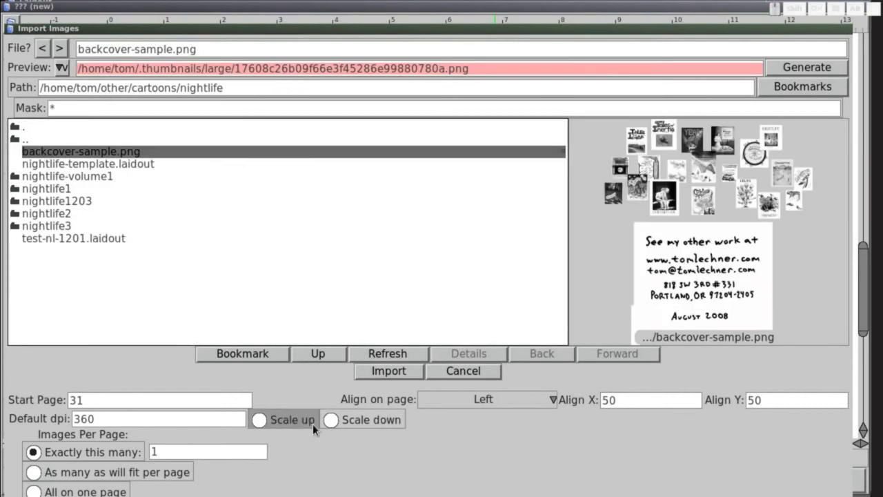
pyautogui.click(306, 426)
# - Shrink the back-cover image to roughly half size in the lower middle of page 31
pyautogui.moveTo(350, 425); pyautogui.dragTo(380, 370)
pyautogui.click(279, 308)
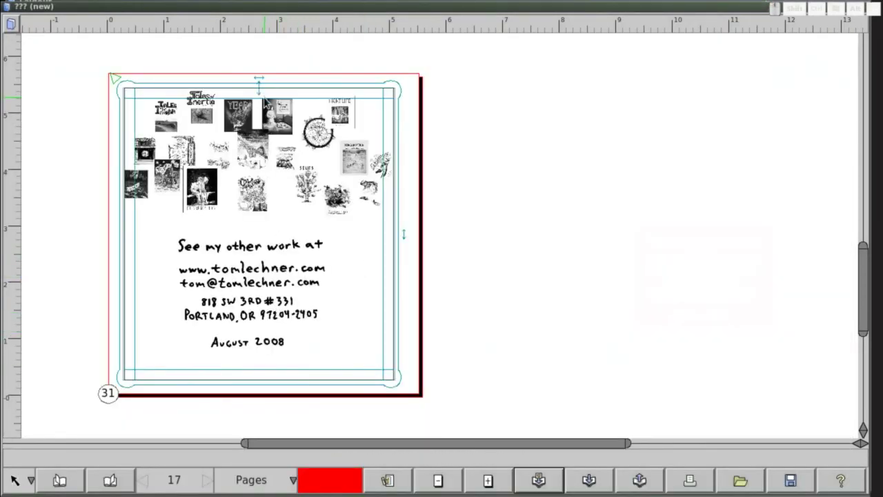
pyautogui.moveTo(267, 97); pyautogui.dragTo(216, 252)
pyautogui.click(267, 215)
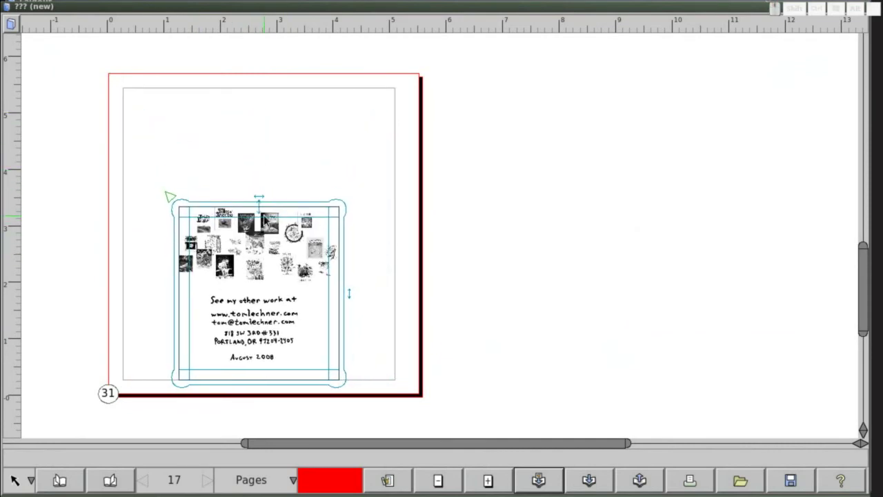
pyautogui.click(274, 213)
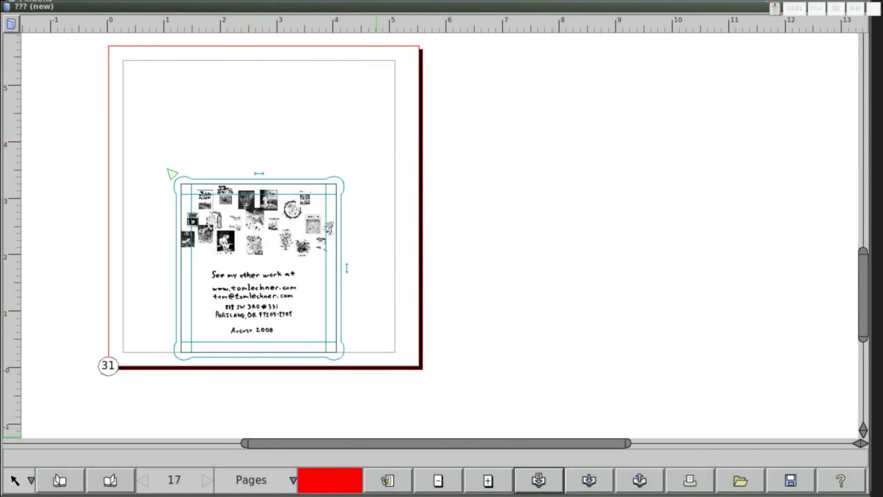
# - Import april2010.tif from the nightlife2/big folder onto page 31
pyautogui.click(546, 489)
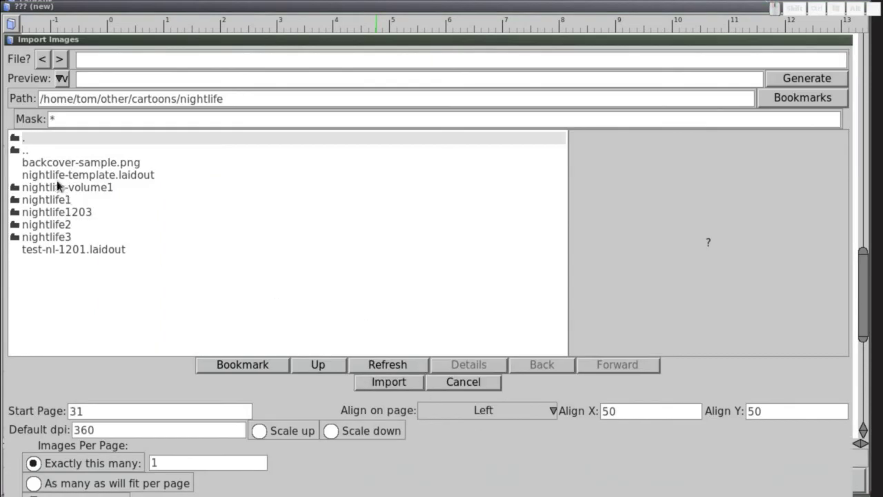
pyautogui.click(58, 224)
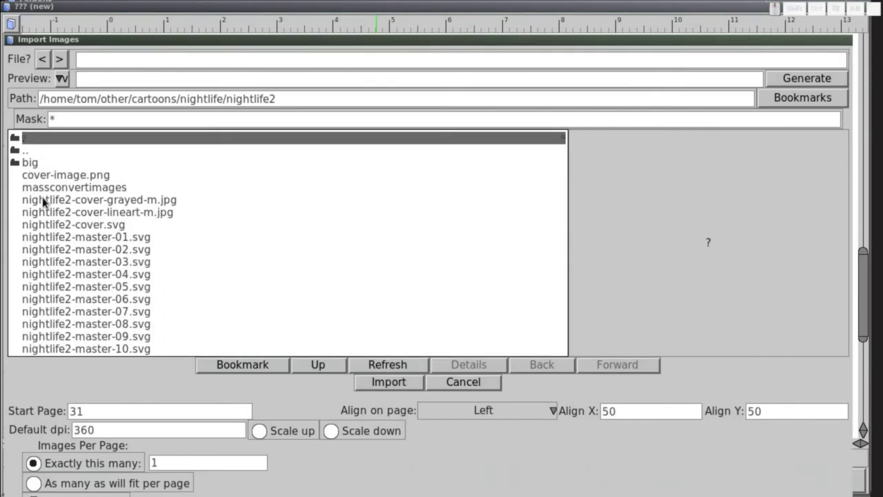
pyautogui.click(38, 168)
pyautogui.click(46, 178)
pyautogui.click(375, 389)
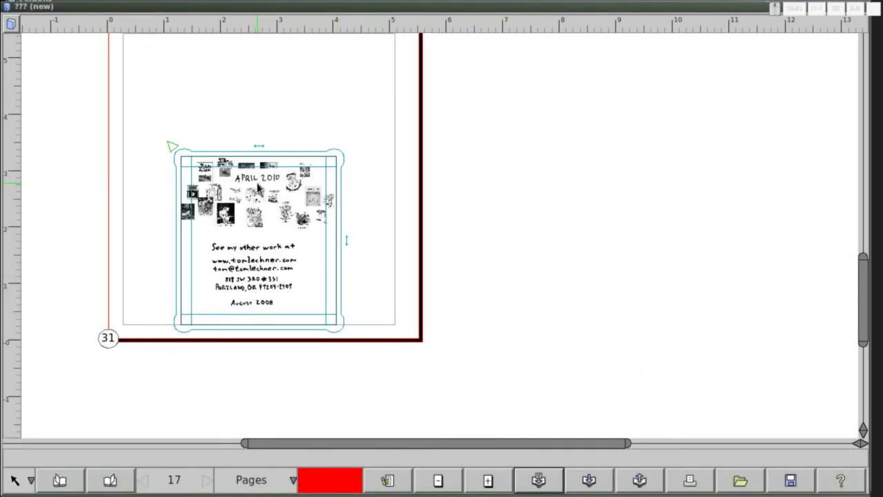
# - Move the April 2010 date image over the old August 2008 date on the back cover
pyautogui.moveTo(262, 180); pyautogui.dragTo(269, 170)
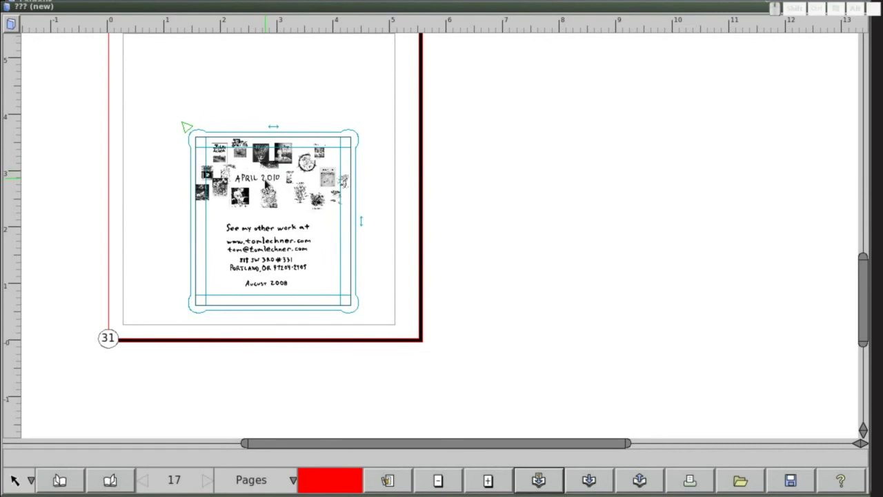
pyautogui.click(268, 183)
pyautogui.press('.')
pyautogui.moveTo(265, 185); pyautogui.dragTo(271, 211)
pyautogui.click(270, 187)
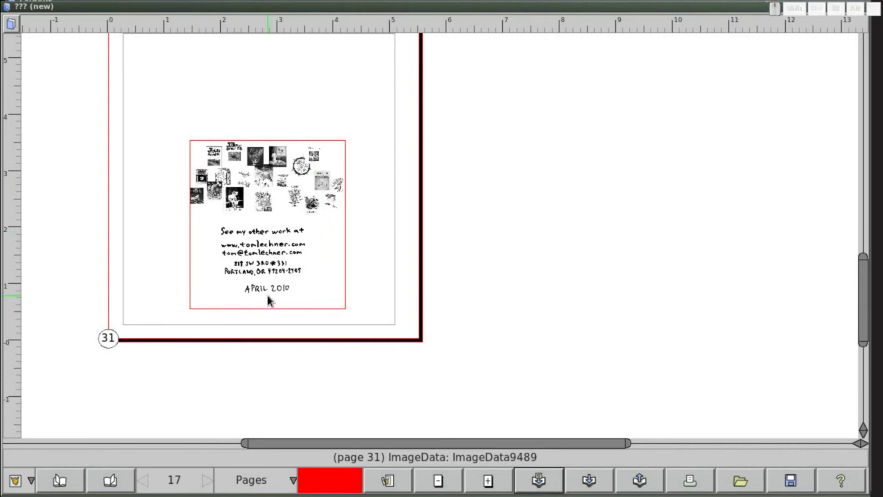
pyautogui.moveTo(272, 295); pyautogui.dragTo(273, 296)
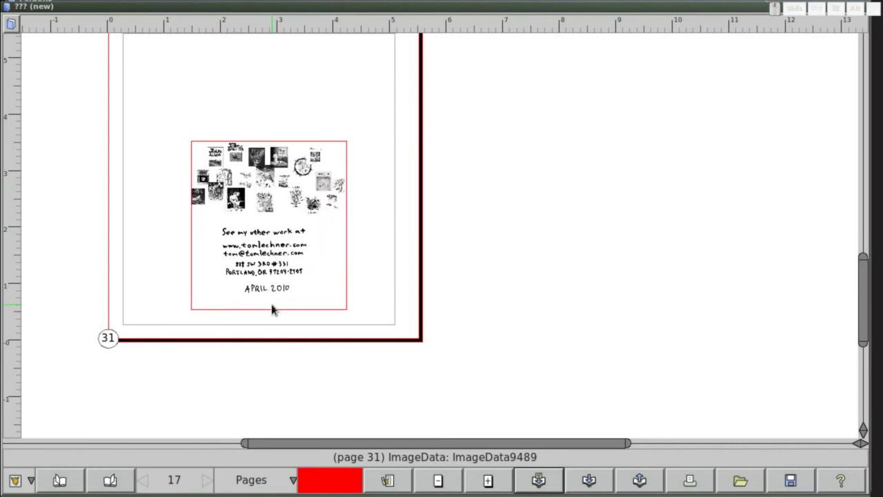
# - Switch the view from Pages to Papers and step to paper spread 11 of 16 (pages 21 and 10)
pyautogui.moveTo(277, 295); pyautogui.dragTo(281, 302)
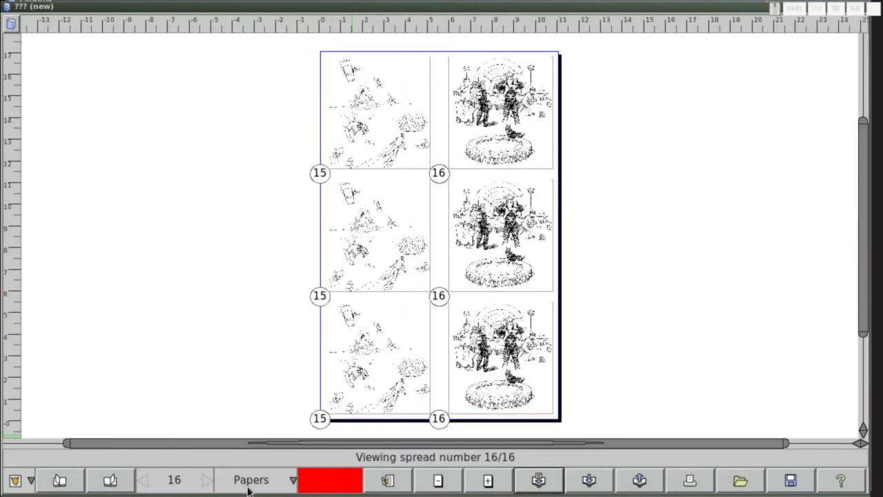
pyautogui.click(296, 482)
pyautogui.moveTo(258, 470); pyautogui.dragTo(182, 483)
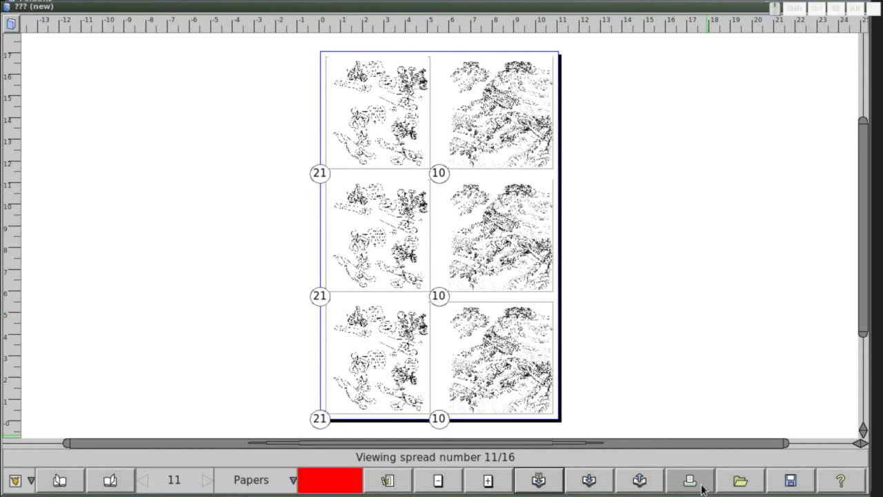
# - Set the export format to Svg 1.1 for all papers, then cancel out of the Export dialog
pyautogui.click(656, 484)
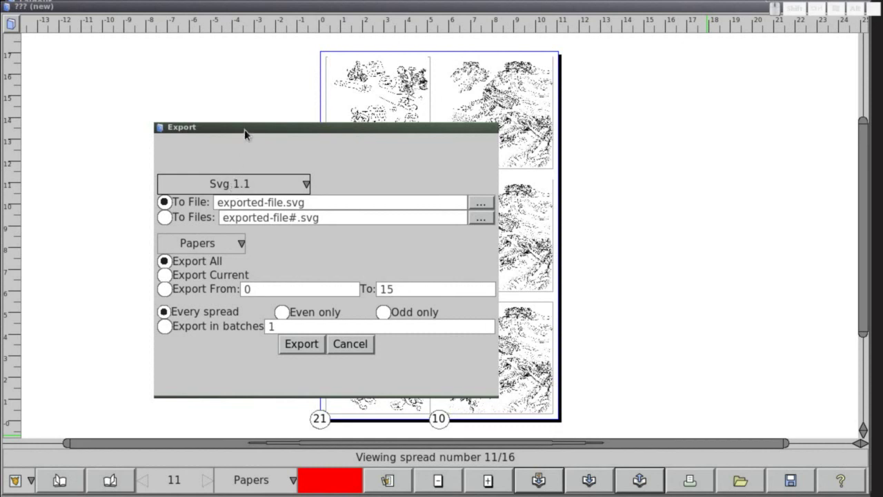
pyautogui.moveTo(286, 131); pyautogui.dragTo(547, 327)
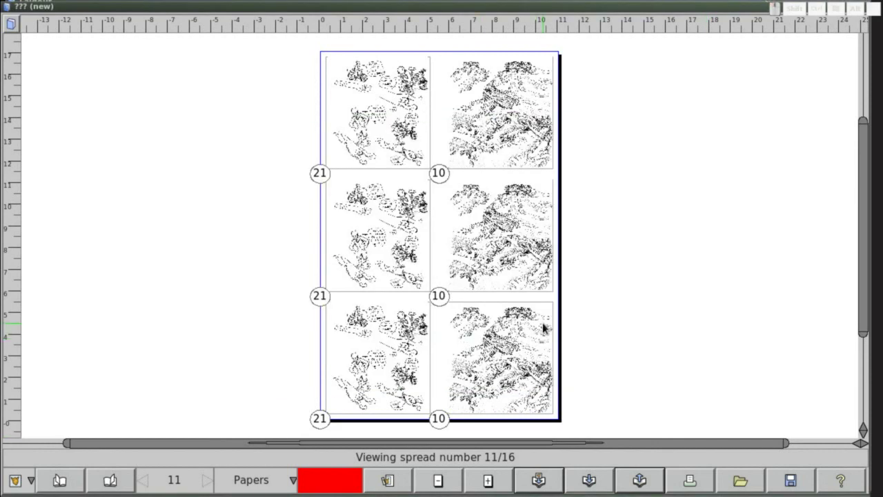